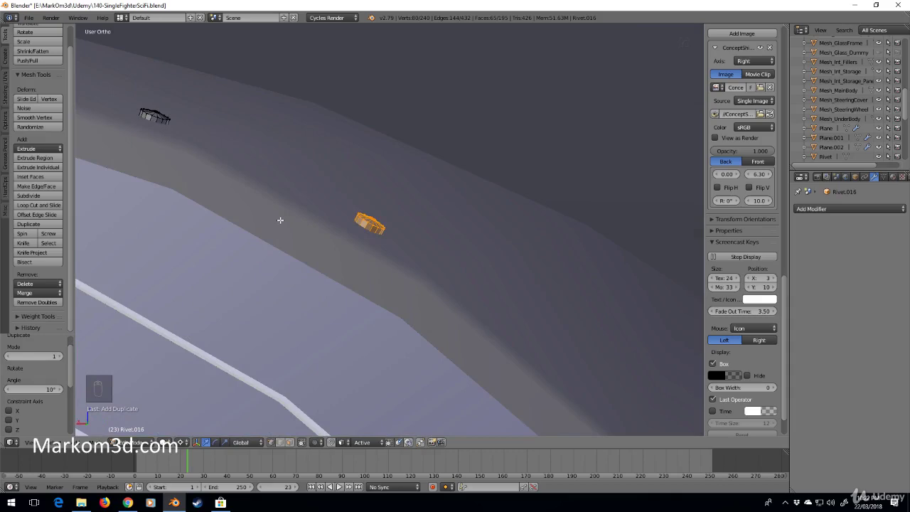
# Step: From Back Ortho view, add the first rotated rivet copies around the 3D cursor on the rim
pyautogui.press('KP_1')
pyautogui.press('ctrl+KP_3')
pyautogui.press('ctrl+KP_1')
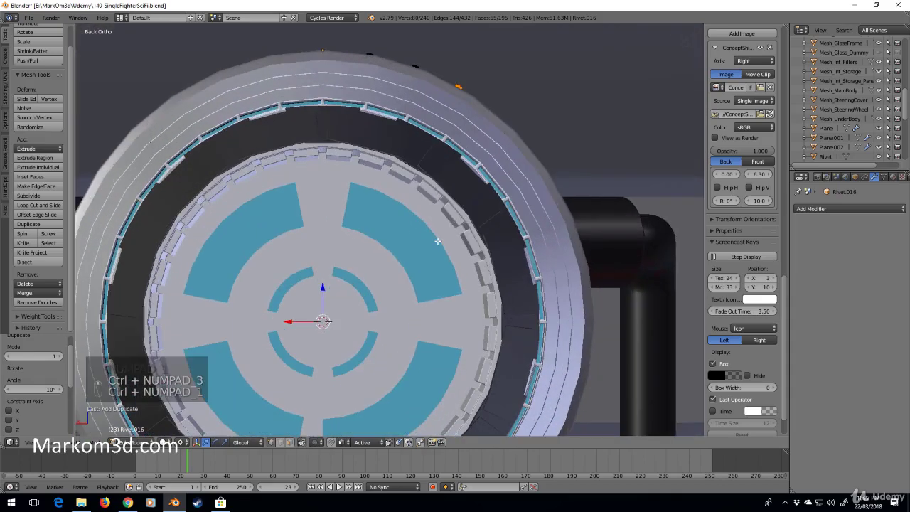
pyautogui.press('shift+d')
pyautogui.press('shift+d')
pyautogui.press('shift+d')
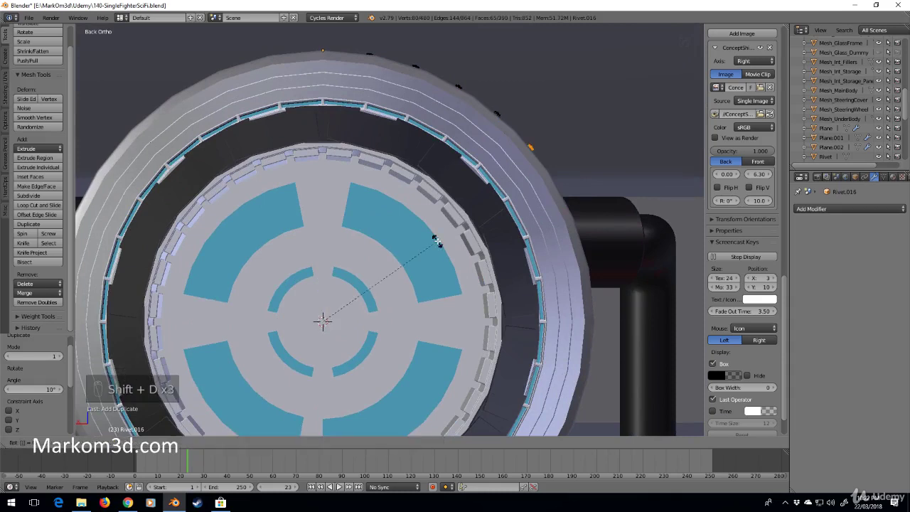
pyautogui.press('shift+d')
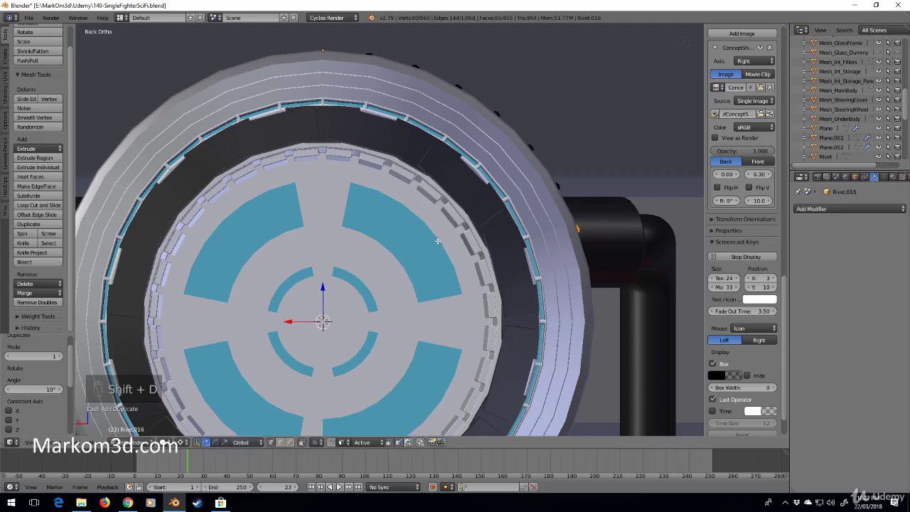
# Step: Repeat the duplicate-rotation to carry rivets the rest of the way around the nacelle rim
pyautogui.press('shift+d')
pyautogui.press('shift+d')
pyautogui.press('shift+d')
pyautogui.press('shift+d')
pyautogui.press('shift+d')
pyautogui.press('shift+d')
pyautogui.press('shift+d')
pyautogui.press('shift+d')
pyautogui.press('shift+d')
pyautogui.press('shift+d')
pyautogui.press('shift+d')
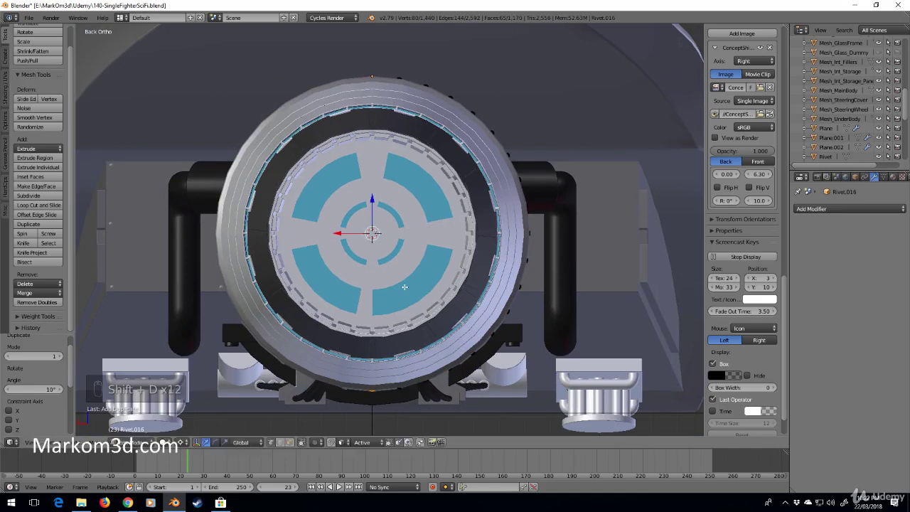
pyautogui.press('shift+d')
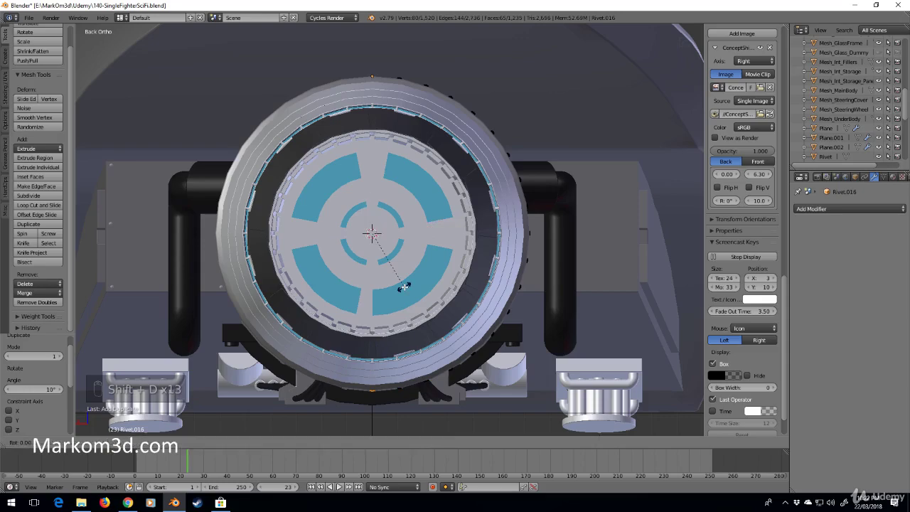
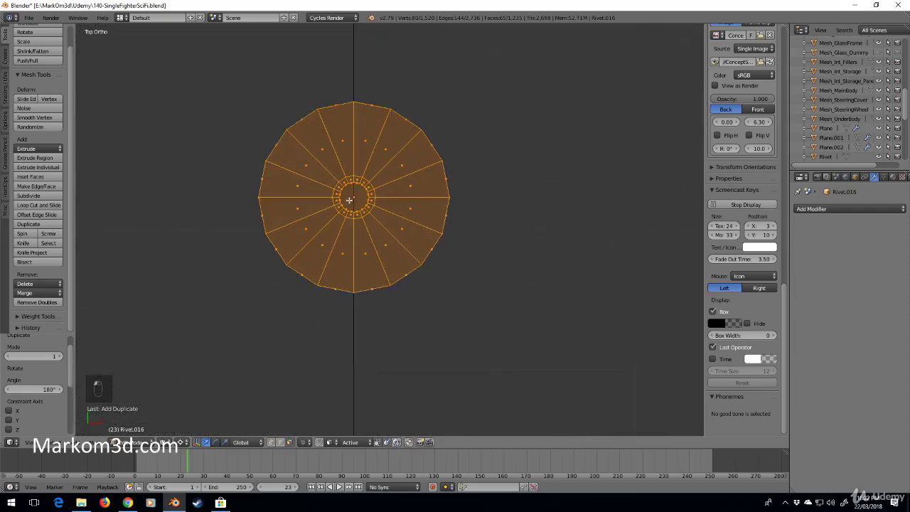
# Step: Delete the rivet's centre faces and its right half, leaving the left half for mirroring
pyautogui.press('b')
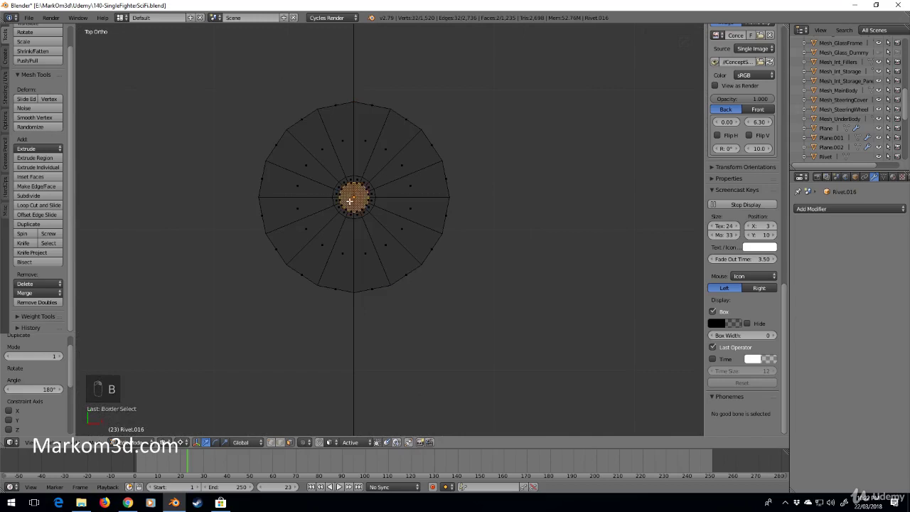
pyautogui.press('Delete')
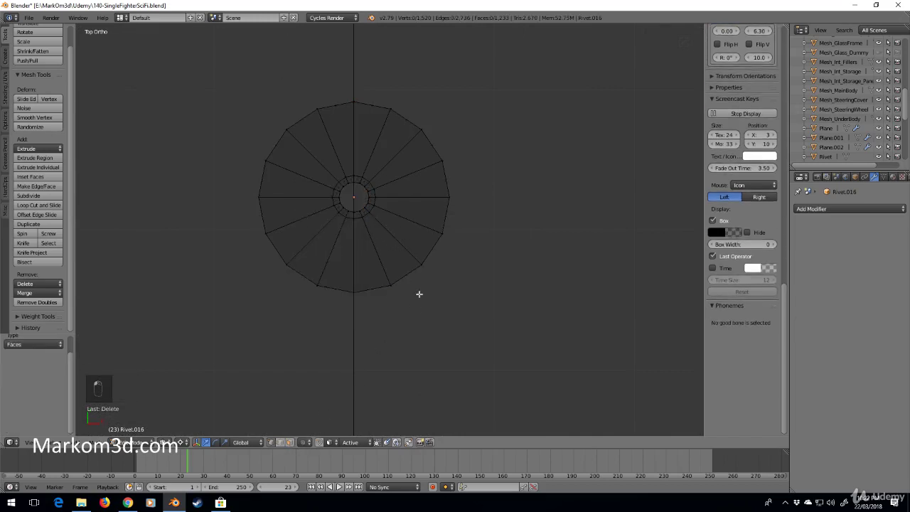
pyautogui.press('b')
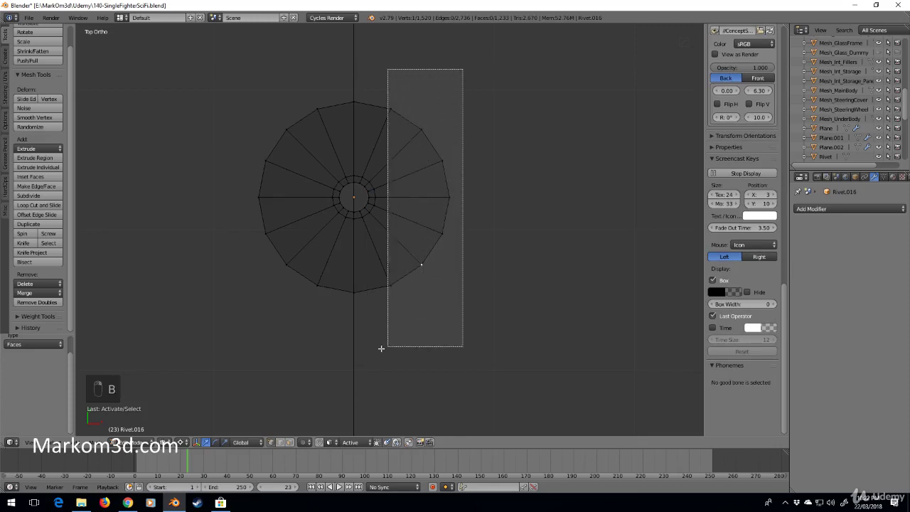
pyautogui.press('Delete')
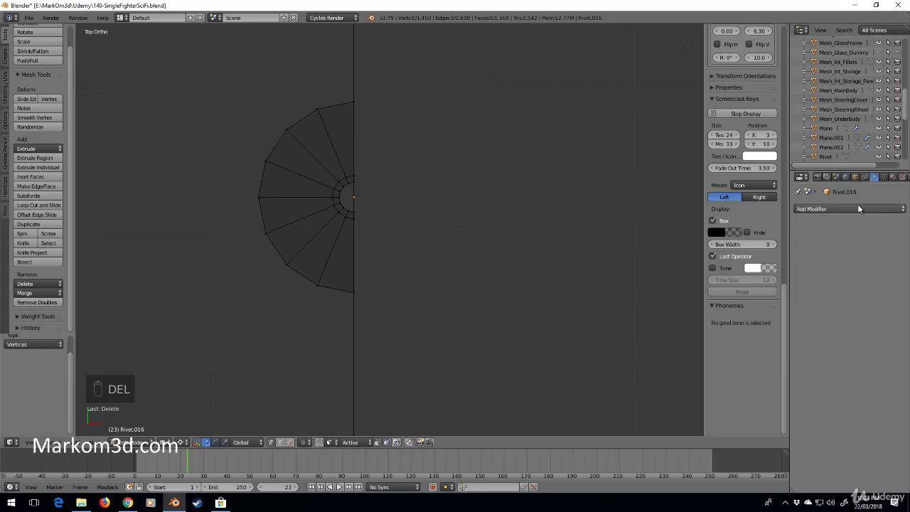
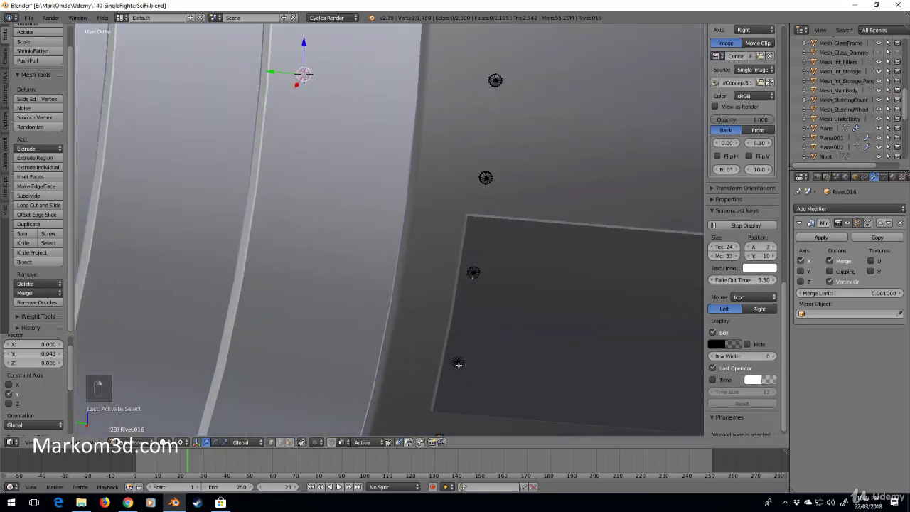
# Step: Select all rivet geometry in side view and duplicate it along the nacelle as another row
pyautogui.press('ctrl+l')
pyautogui.press('Delete')
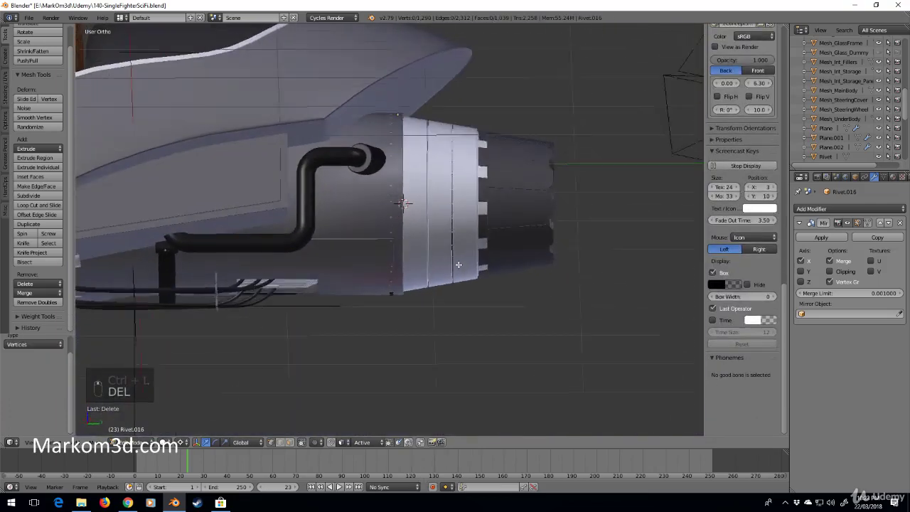
pyautogui.press('a')
pyautogui.press('a')
pyautogui.press('a')
pyautogui.press('KP_3')
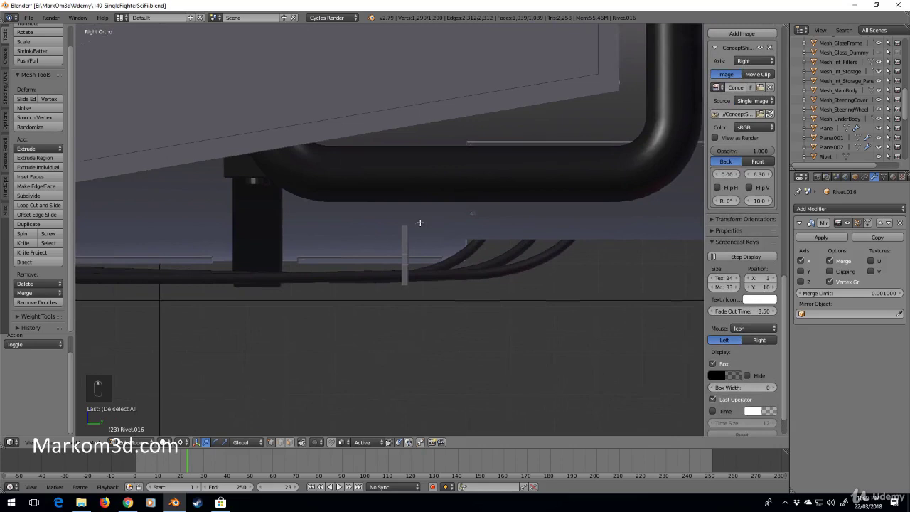
pyautogui.press('shift+d')
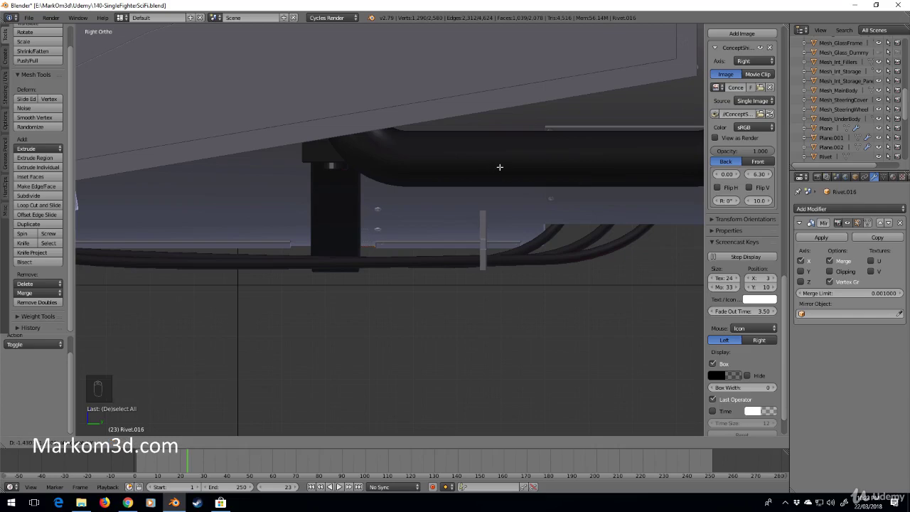
pyautogui.moveTo(495, 176); pyautogui.dragTo(436, 246)
pyautogui.click(435, 246)
pyautogui.moveTo(423, 253); pyautogui.dragTo(378, 252)
# Step: Delete stray linked rivet geometry, checking in wireframe from front and side views
pyautogui.press('z')
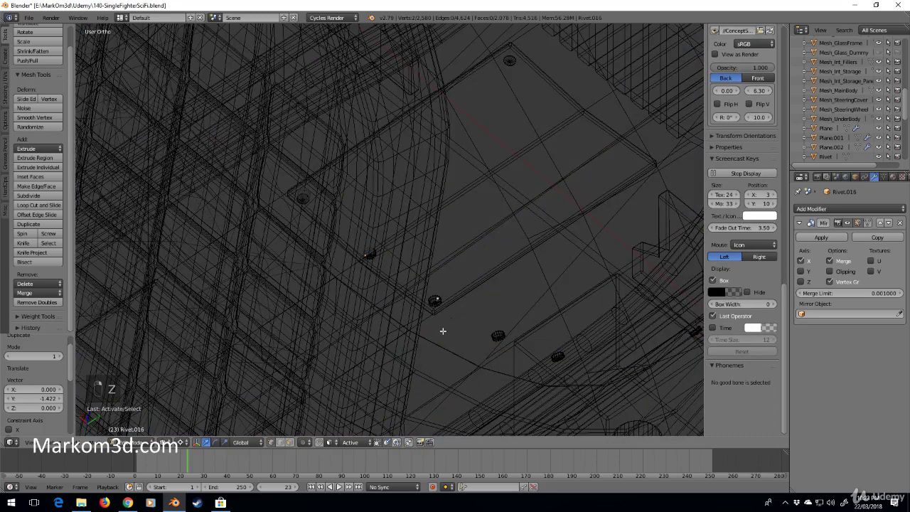
pyautogui.press('ctrl+l')
pyautogui.press('Delete')
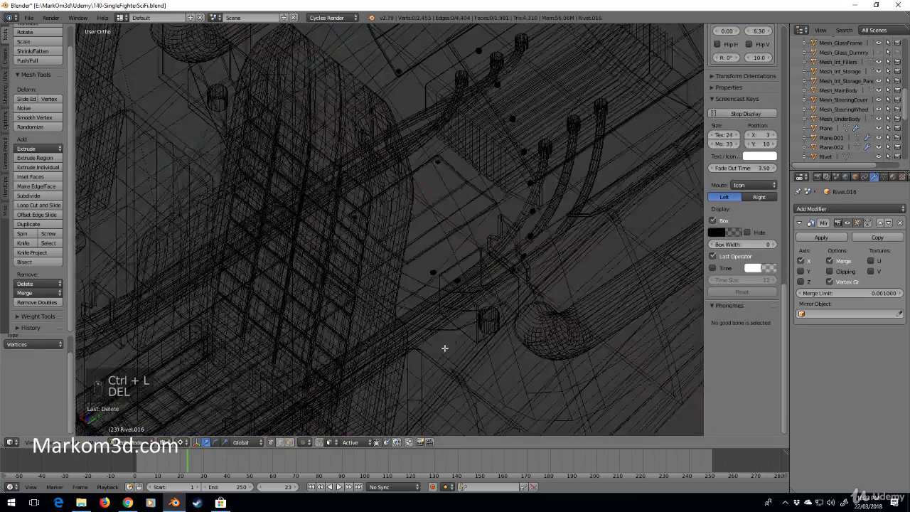
pyautogui.press('z')
pyautogui.press('KP_1')
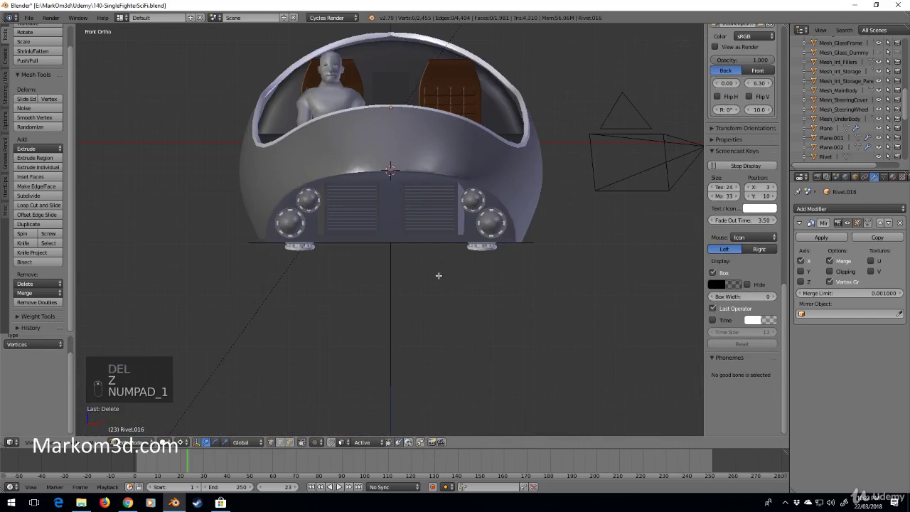
pyautogui.press('KP_3')
pyautogui.press('z')
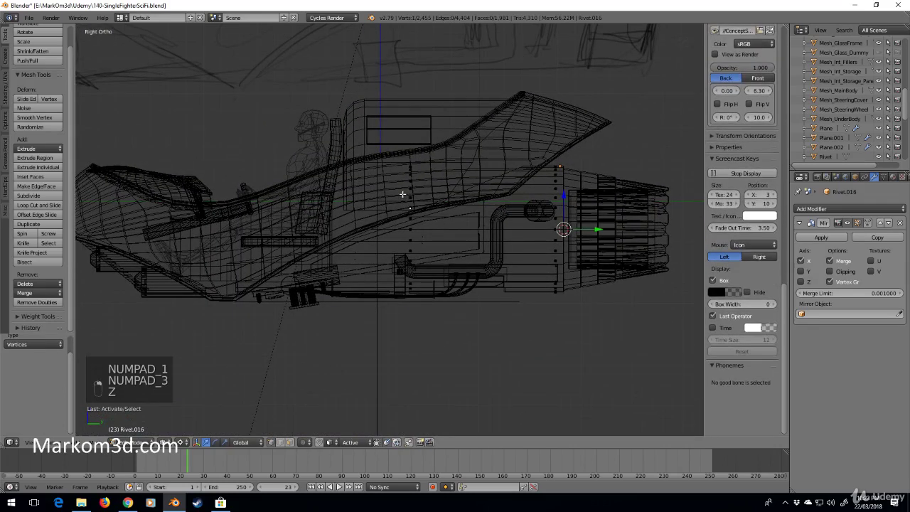
pyautogui.press('b')
pyautogui.press('Delete')
pyautogui.press('z')
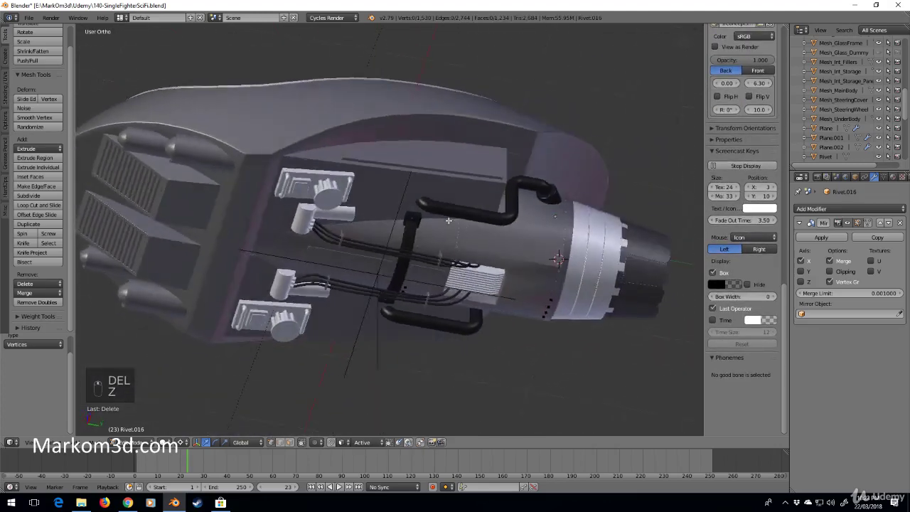
# Step: Undo several edits and delete a point so the rivet row follows the nacelle's arc
pyautogui.press('Tab')
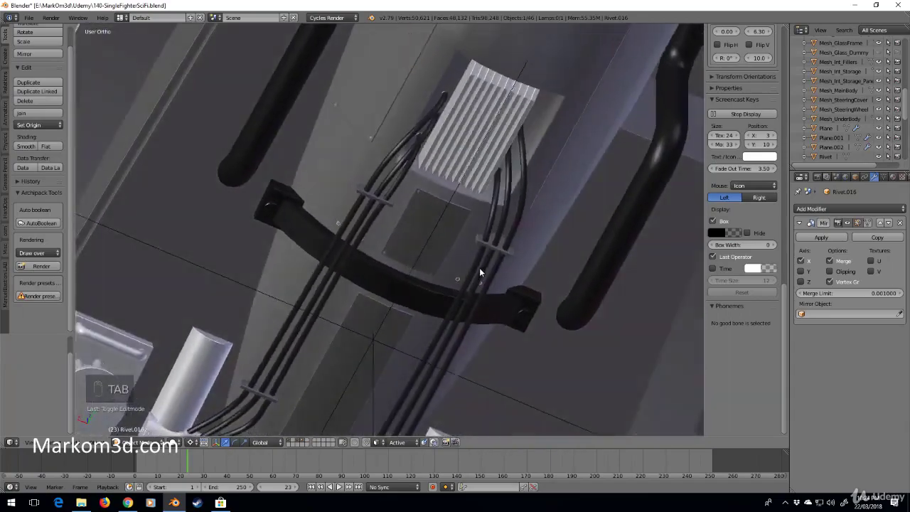
pyautogui.press('Tab')
pyautogui.press('ctrl+z')
pyautogui.press('ctrl+z')
pyautogui.press('z')
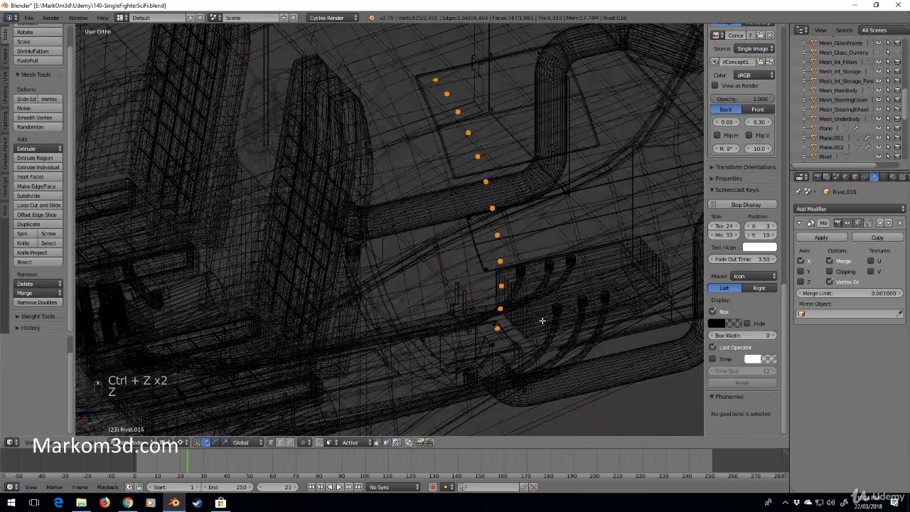
pyautogui.press('KP_3')
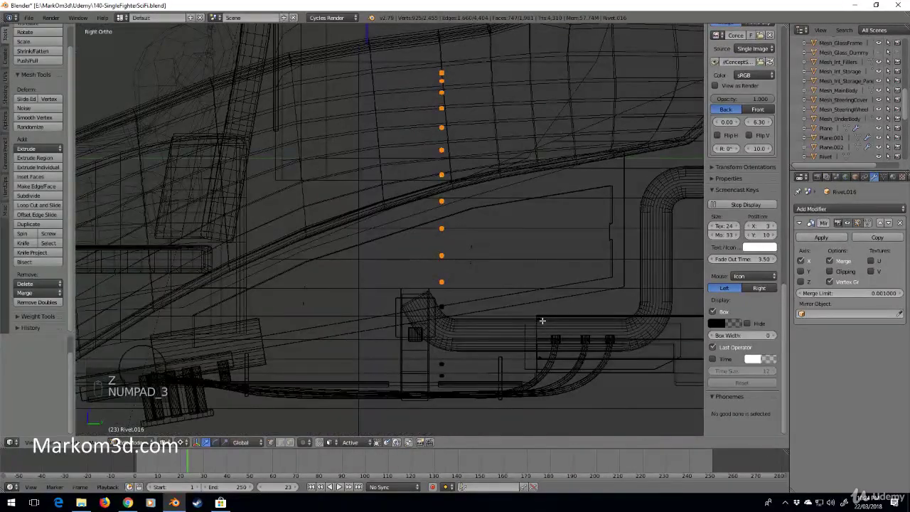
pyautogui.press('ctrl+z')
pyautogui.press('ctrl+z')
pyautogui.press('ctrl+z')
pyautogui.press('ctrl+z')
pyautogui.press('ctrl+z')
pyautogui.press('ctrl+z')
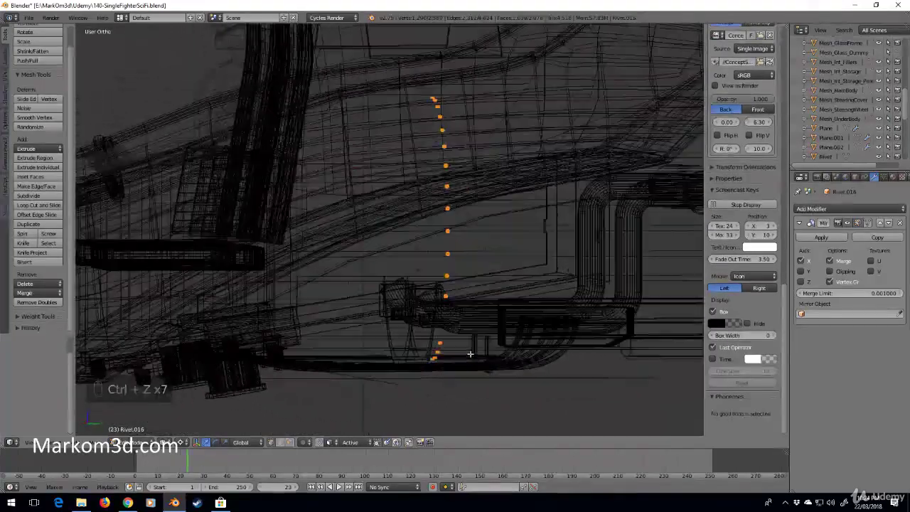
pyautogui.press('Delete')
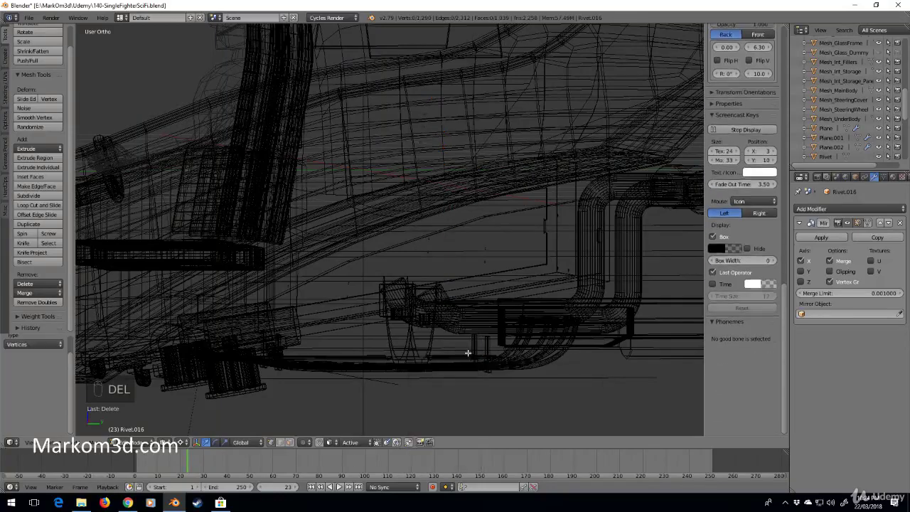
# Step: Select the ring of rivet points and the stray rivet, checking from back and side views
pyautogui.press('a')
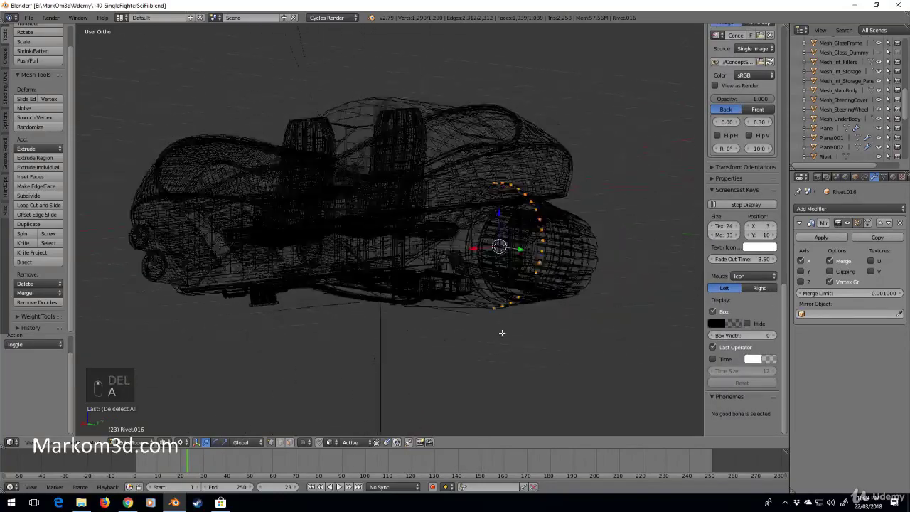
pyautogui.middleClick(445, 334)
pyautogui.moveTo(373, 301); pyautogui.dragTo(369, 259)
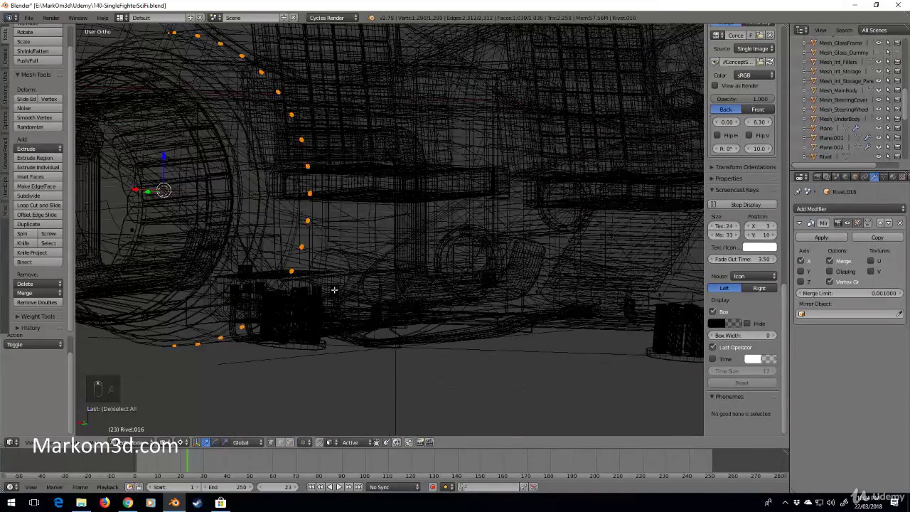
pyautogui.rightClick(298, 271)
pyautogui.press('ctrl+l')
pyautogui.press('KP_3')
pyautogui.press('KP_1')
pyautogui.press('ctrl+KP_3')
pyautogui.press('ctrl+KP_1')
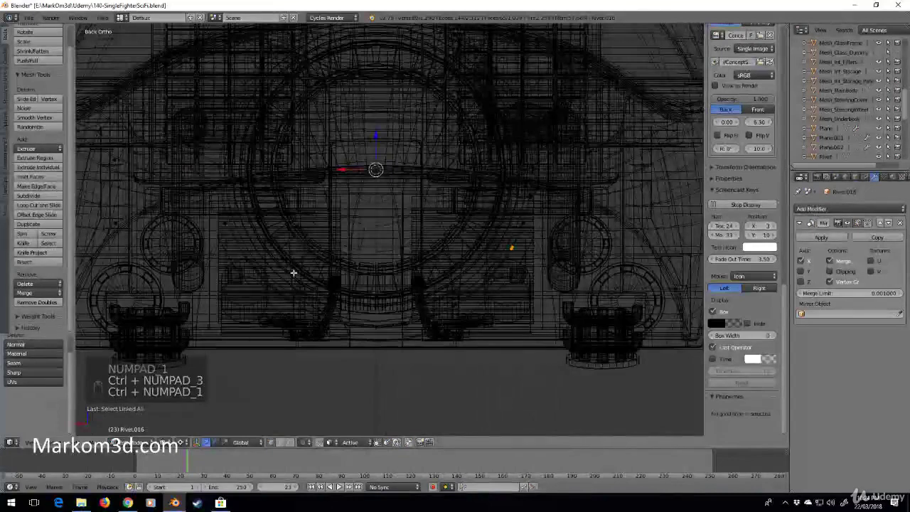
# Step: Duplicate a second curved rivet row further along the nacelle and view it in solid shading
pyautogui.press('shift+d')
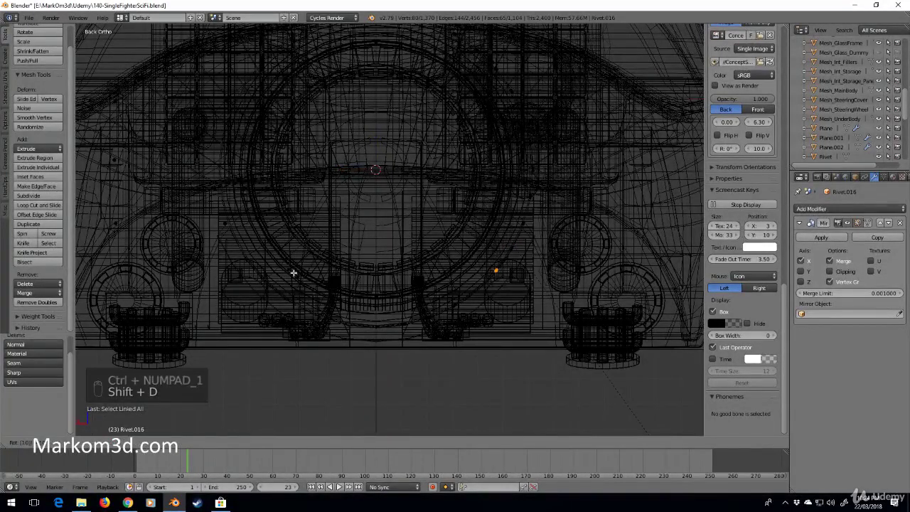
pyautogui.press('shift+d')
pyautogui.press('a')
pyautogui.press('a')
pyautogui.press('KP_3')
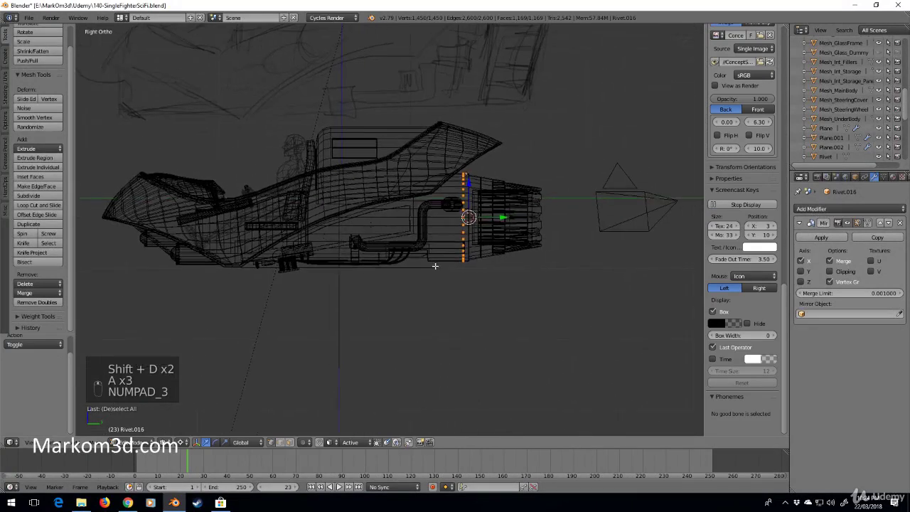
pyautogui.press('shift+d')
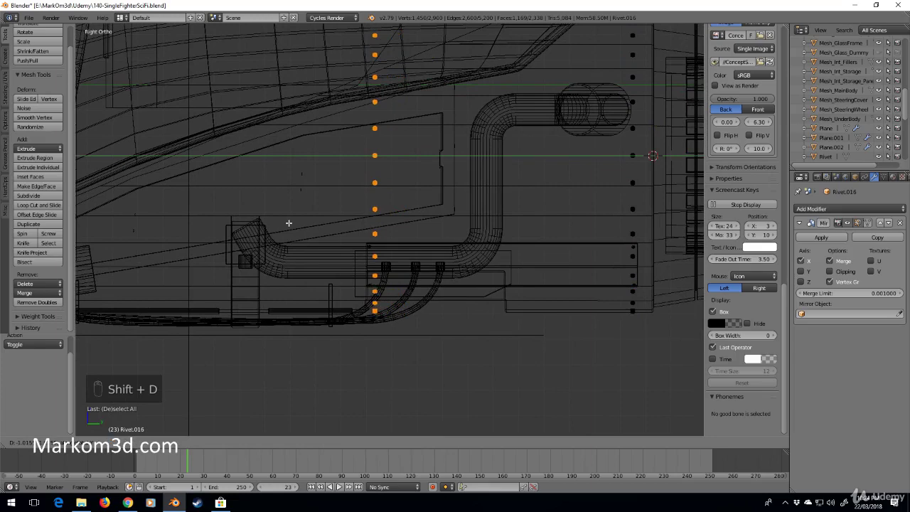
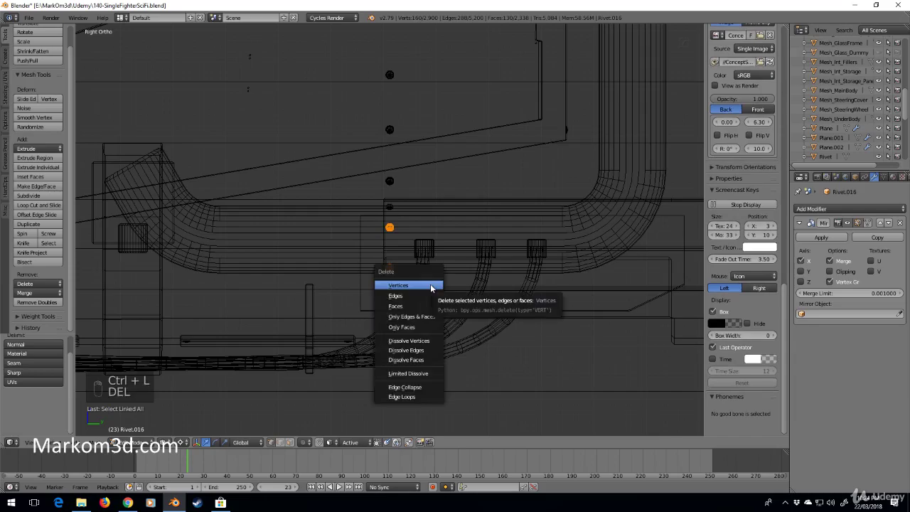
pyautogui.press('z')
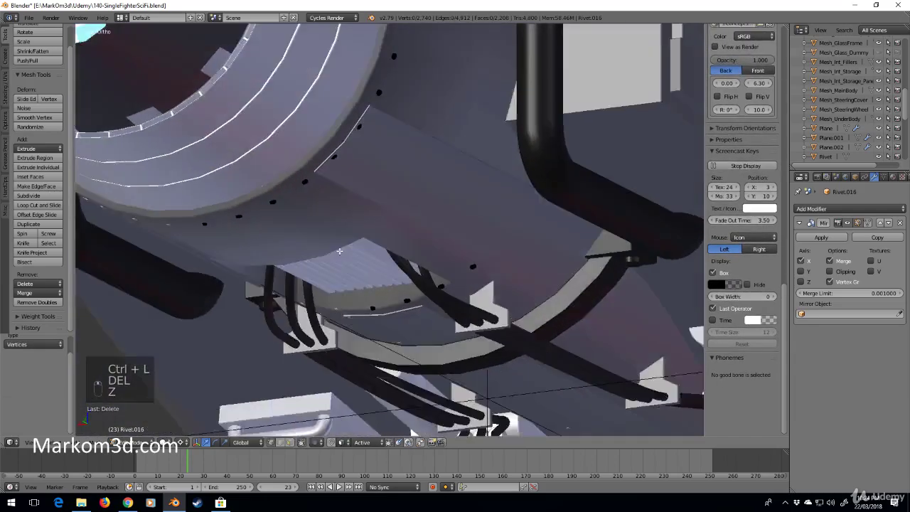
# Step: Delete stray rivets around the nacelle using linked and box selection in wireframe side view
pyautogui.moveTo(335, 228); pyautogui.dragTo(377, 224)
pyautogui.press('ctrl+l')
pyautogui.press('Delete')
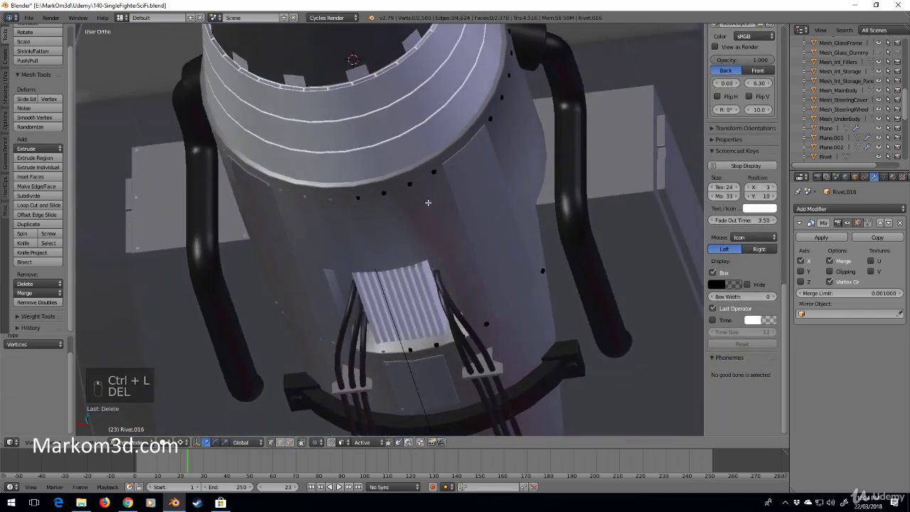
pyautogui.press('KP_3')
pyautogui.press('z')
pyautogui.press('b')
pyautogui.press('Delete')
pyautogui.press('z')
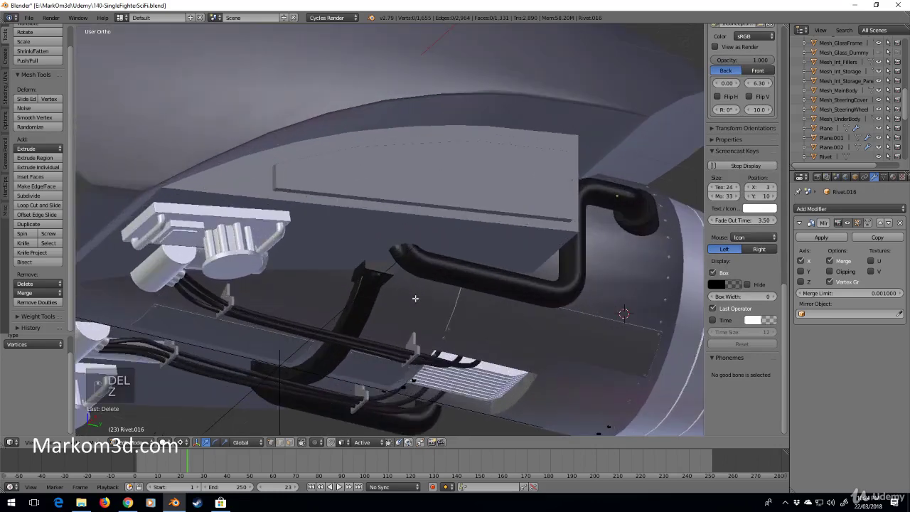
# Step: Remove the remaining stray rivets under the nacelle and return to Object Mode for materials
pyautogui.press('Tab')
pyautogui.press('Tab')
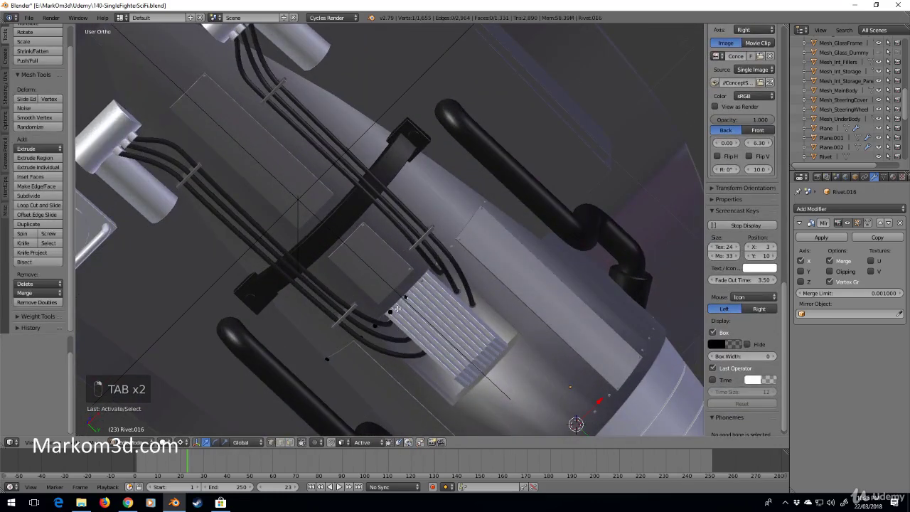
pyautogui.press('ctrl+l')
pyautogui.press('Delete')
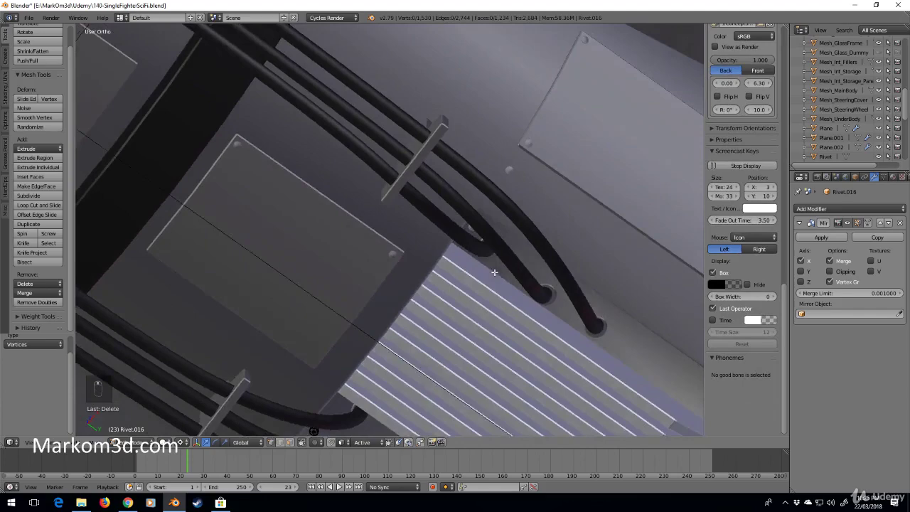
pyautogui.moveTo(336, 350); pyautogui.dragTo(380, 355)
pyautogui.press('ctrl+l')
pyautogui.press('Delete')
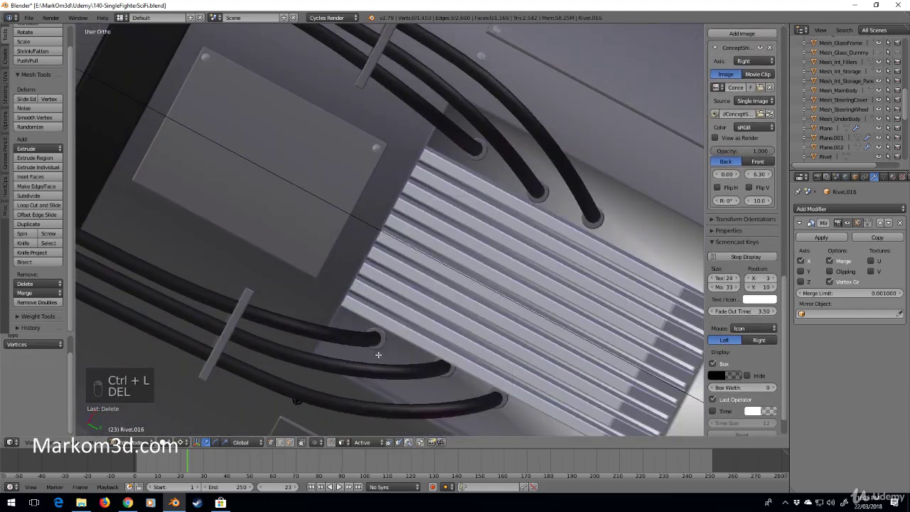
pyautogui.press('z')
pyautogui.press('z')
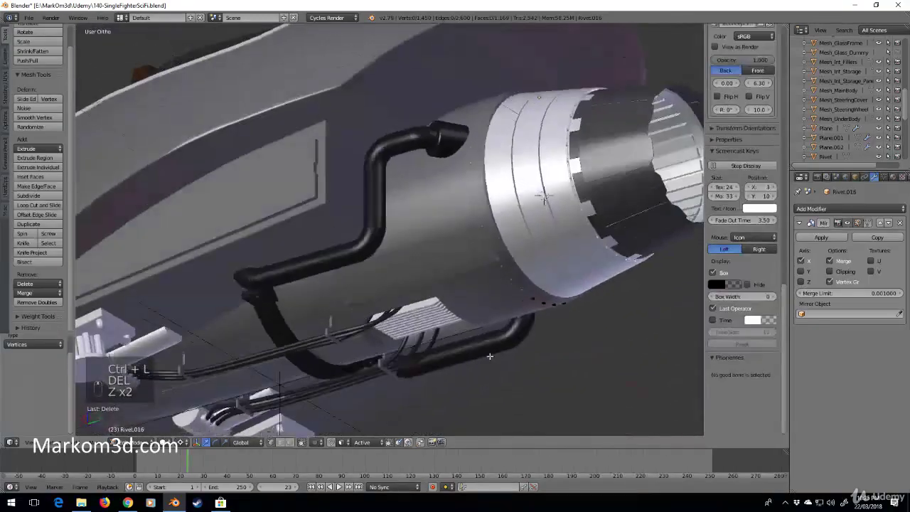
pyautogui.press('Tab')
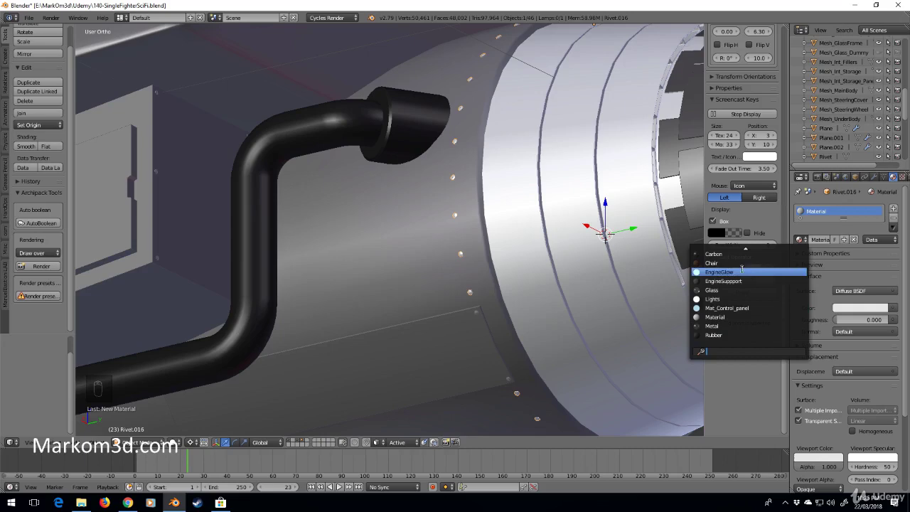
# Step: Orbit the rendered nacelle to check the Carbon rivets, then return to solid shading
pyautogui.middleClick(459, 336)
pyautogui.middleClick(477, 330)
pyautogui.moveTo(473, 330); pyautogui.dragTo(183, 448)
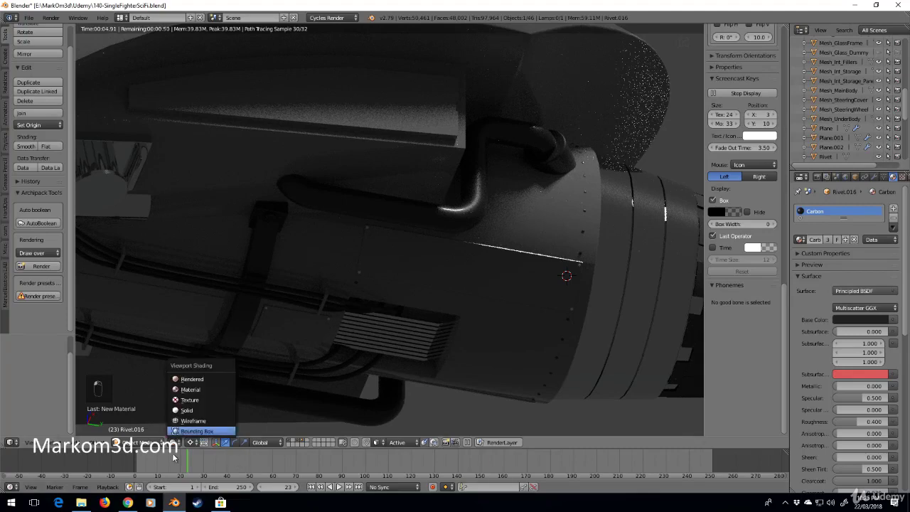
pyautogui.moveTo(363, 273); pyautogui.dragTo(496, 300)
pyautogui.press('ctrl+j')
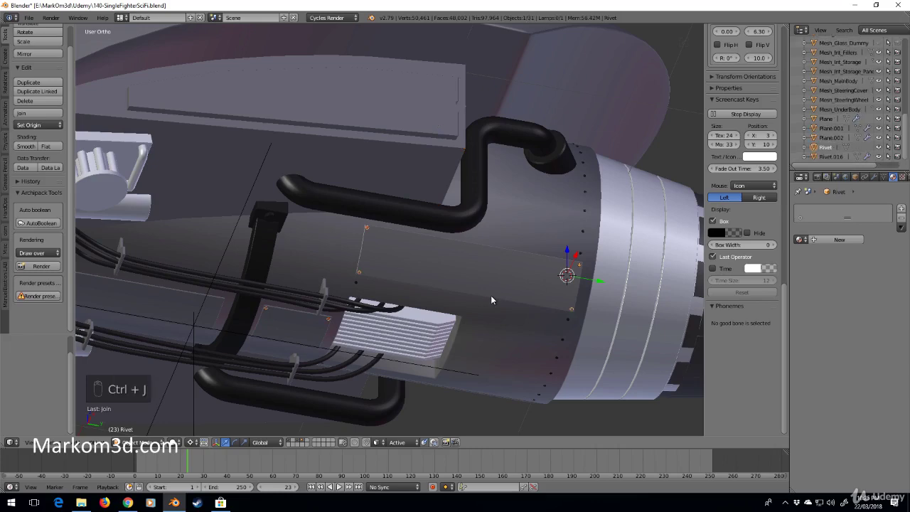
# Step: Select the lengthwise rivet row and join it into Rivet.016 with Ctrl+J
pyautogui.press('Tab')
pyautogui.press('a')
pyautogui.press('a')
pyautogui.press('a')
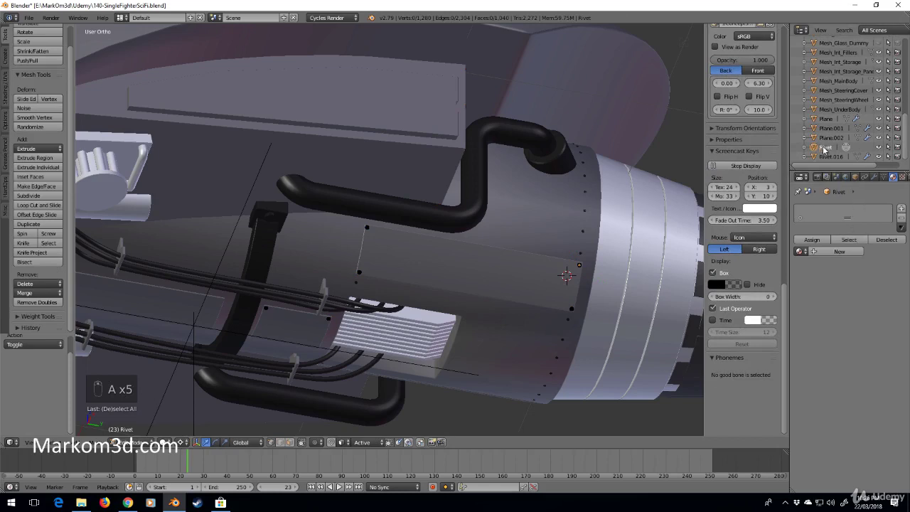
pyautogui.moveTo(837, 160); pyautogui.dragTo(429, 268)
pyautogui.press('ctrl+j')
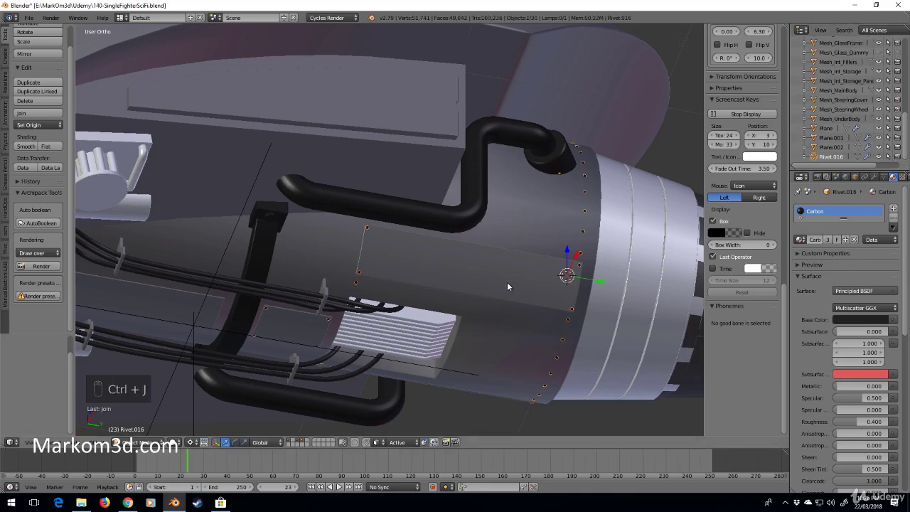
pyautogui.press('z')
pyautogui.press('z')
# Step: Check the combined rivets in Edit Mode, then orbit out to view the whole fighter
pyautogui.press('Tab')
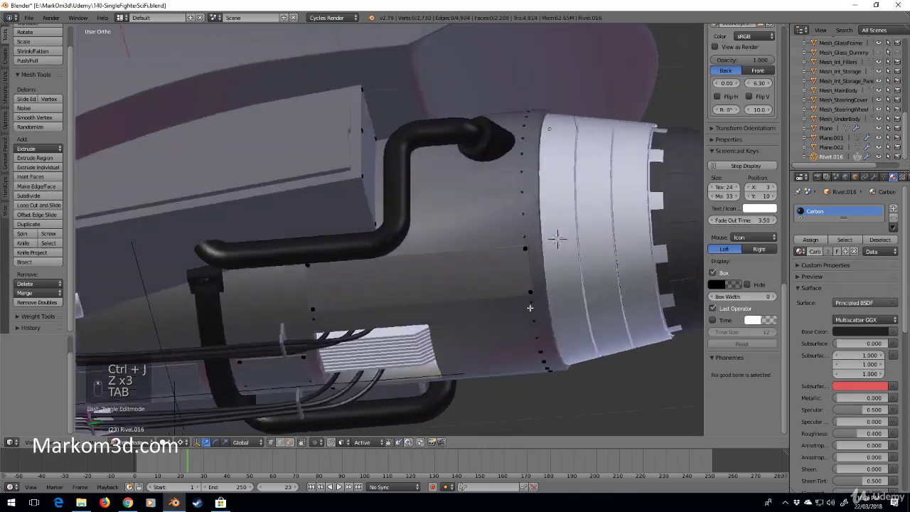
pyautogui.press('Tab')
pyautogui.press('Tab')
pyautogui.press('a')
pyautogui.press('a')
pyautogui.press('a')
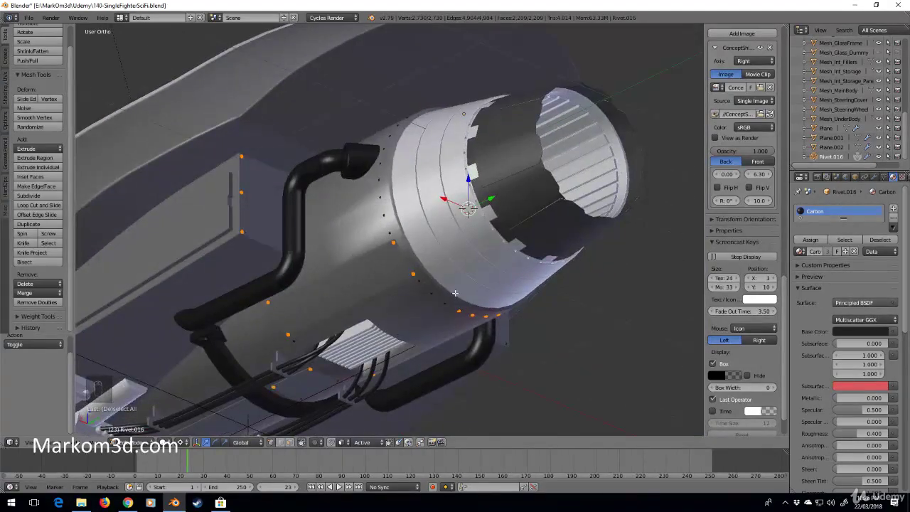
pyautogui.middleClick(470, 318)
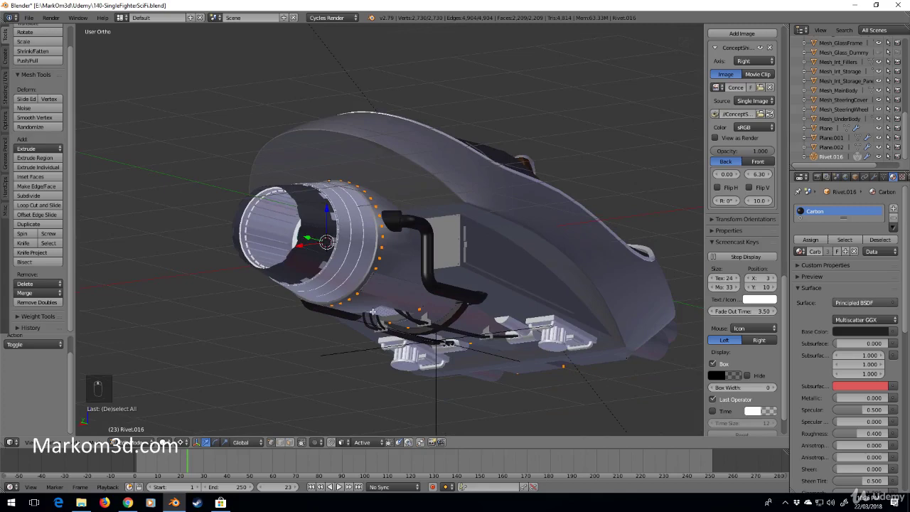
pyautogui.press('Tab')
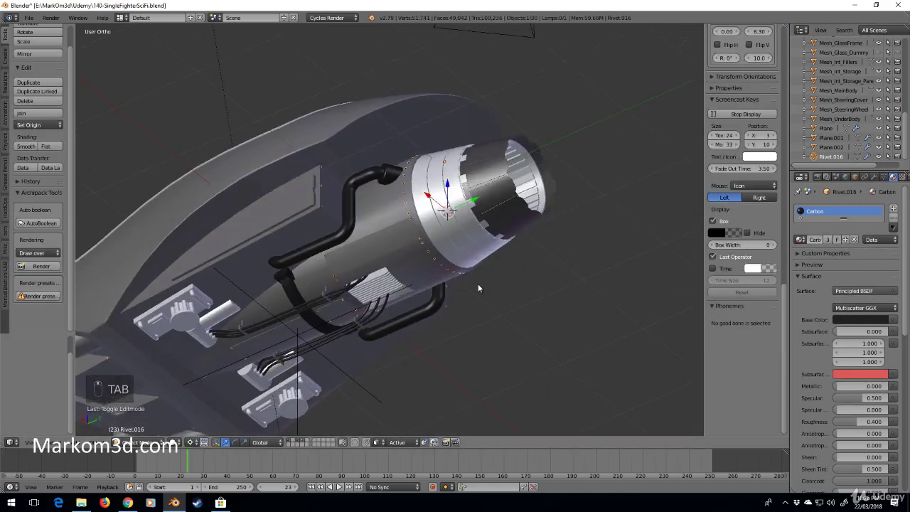